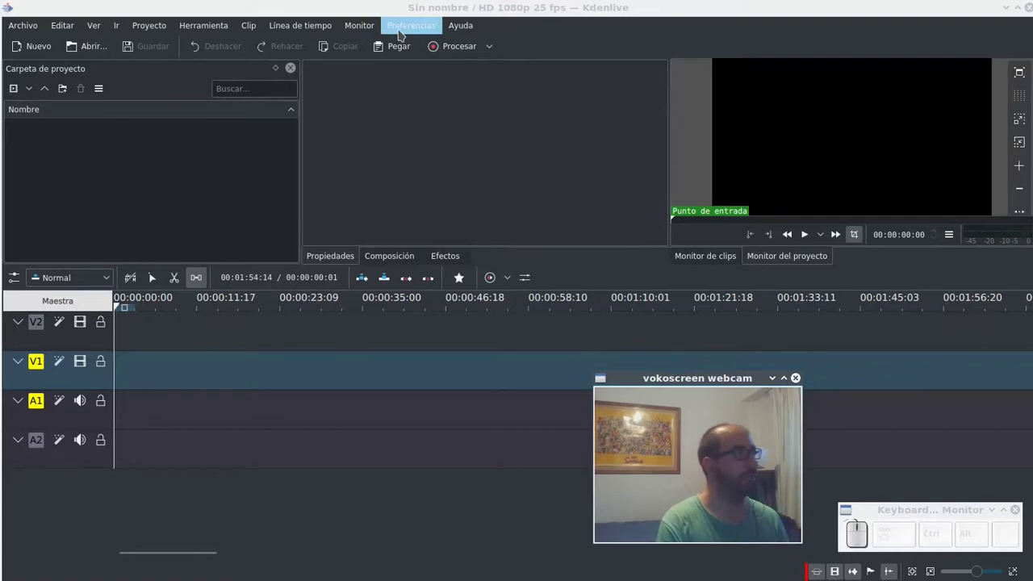
Browse the help menu, select track V2 and return the playhead to the start.
left_click(411, 29)
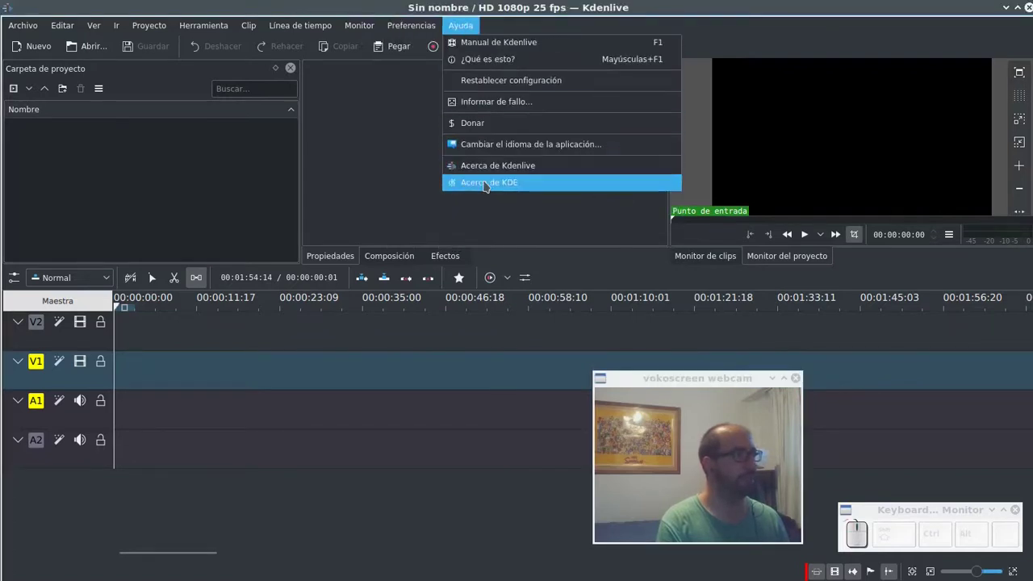
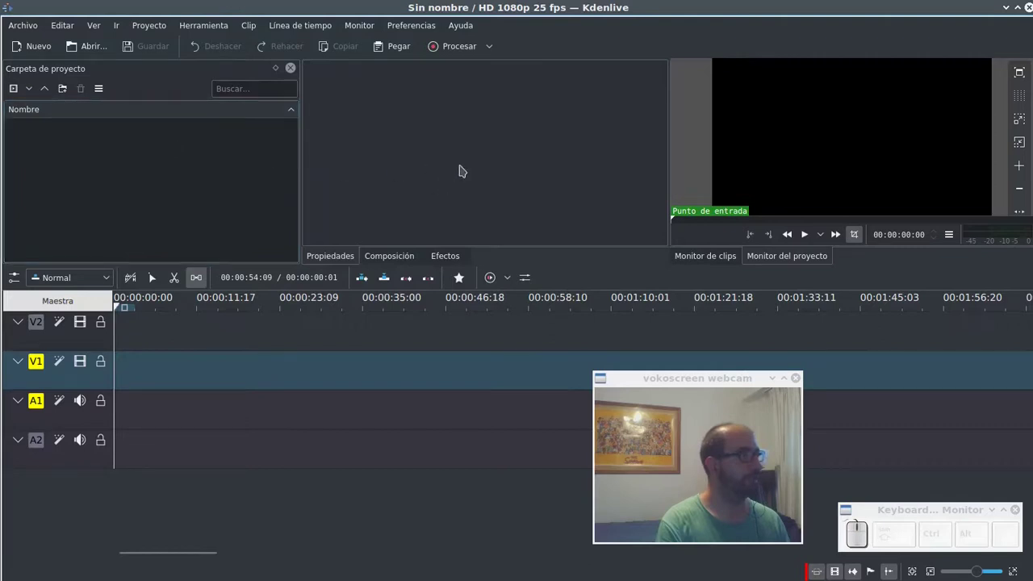
left_click(905, 157)
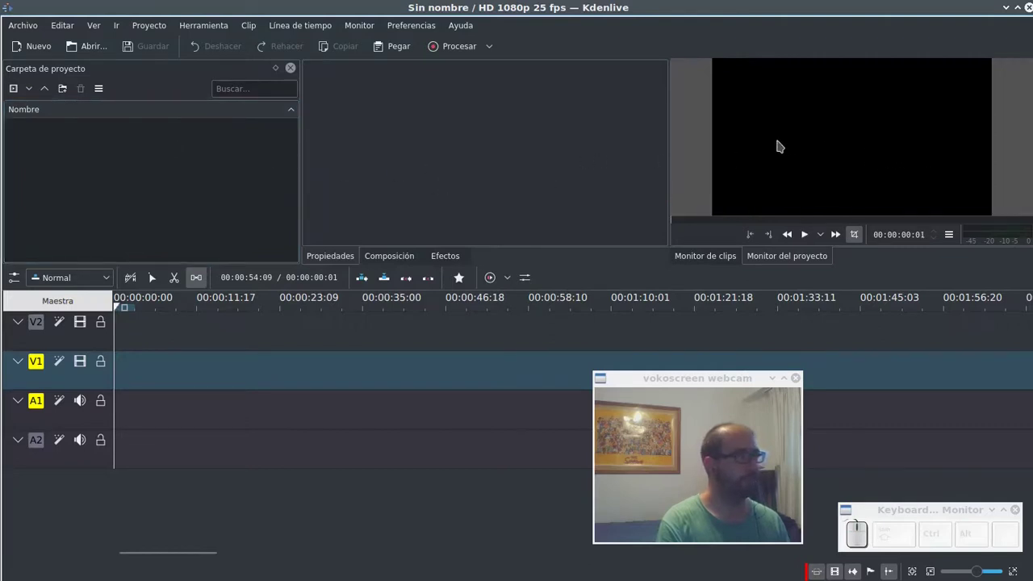
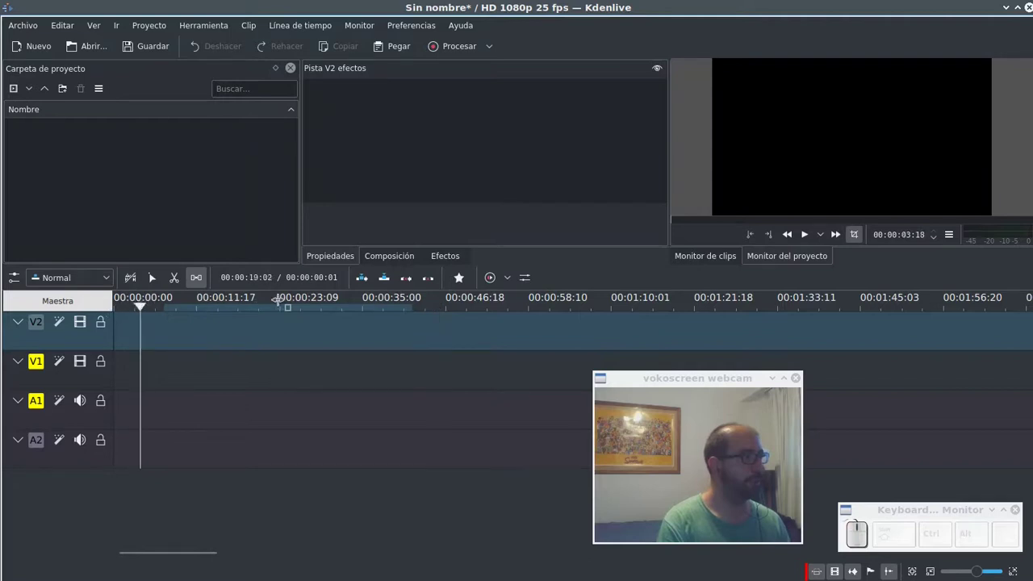
key("space")
key("space")
key("space")
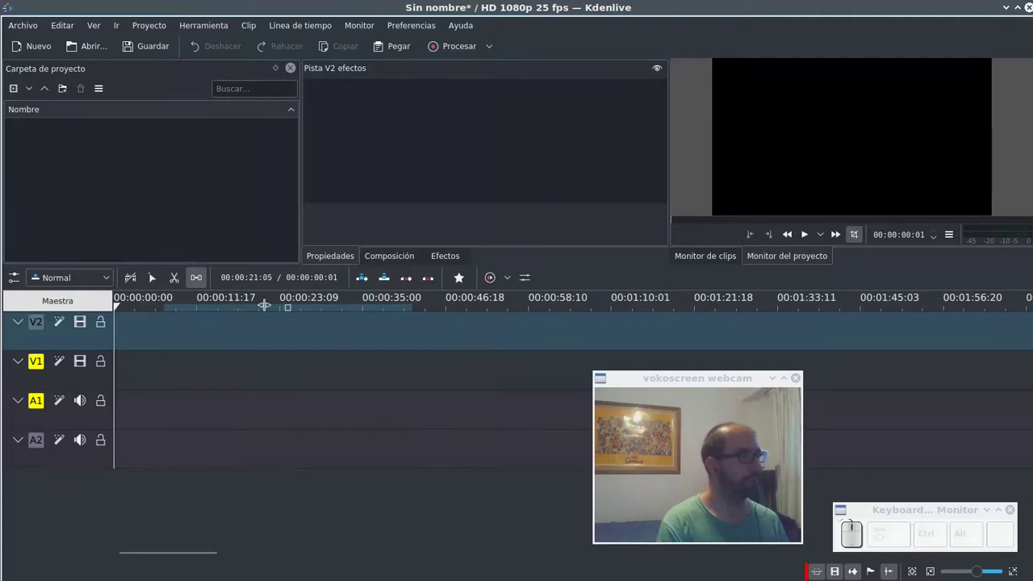
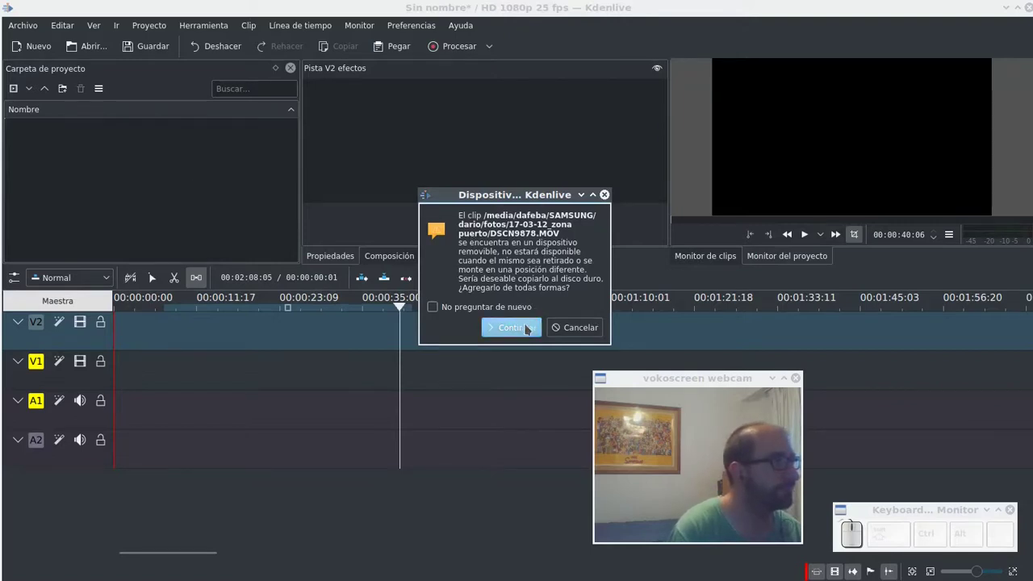
Accept the removable-drive warnings to add the DSCN9877-9879 videos and usina 1.jpg.
left_click(521, 334)
left_click(521, 334)
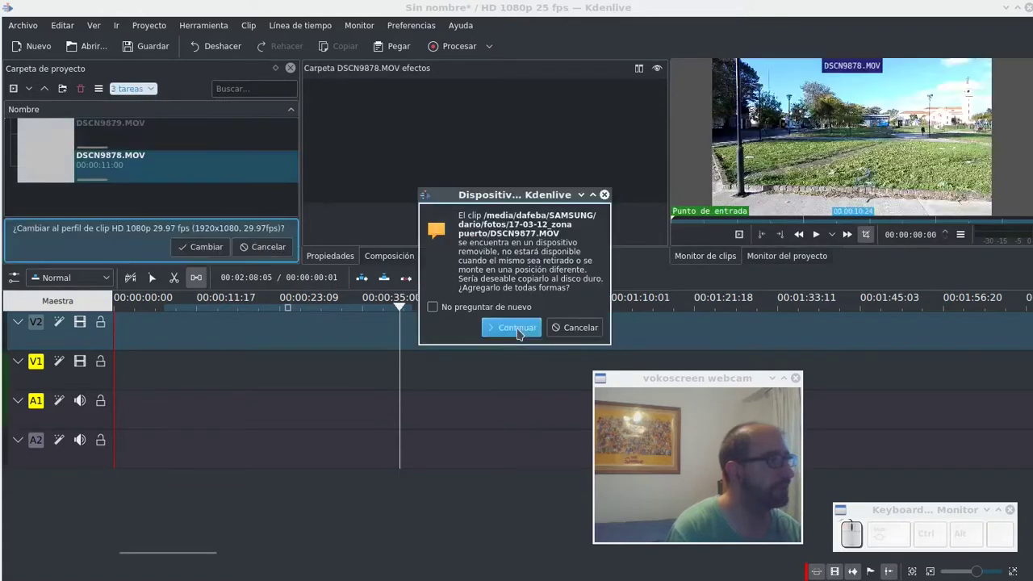
left_click(521, 334)
left_click(521, 334)
left_click(521, 334)
left_click(521, 334)
left_click(521, 334)
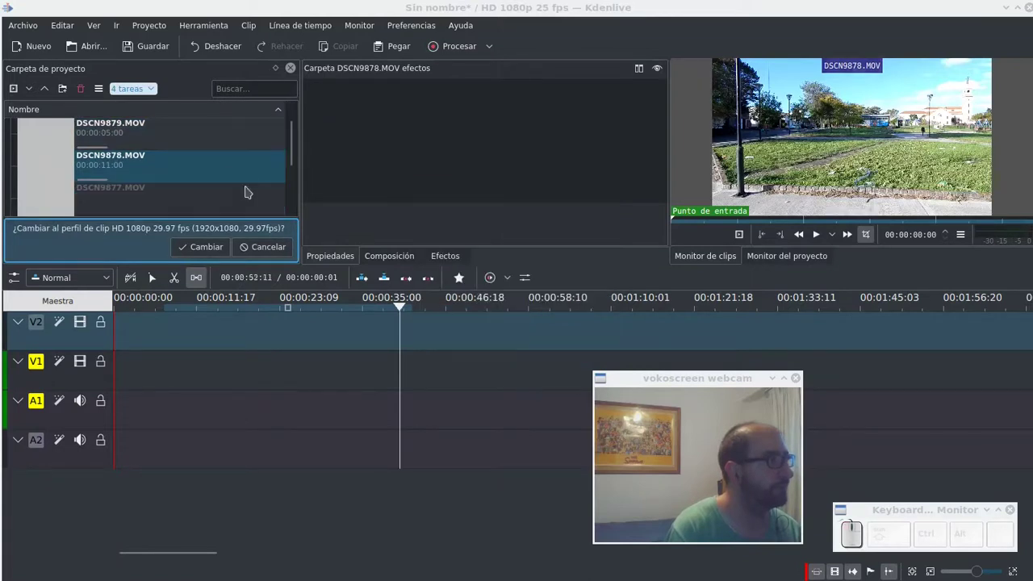
Preview DSCN9879.MOV and then play DSCN9878.MOV in the clip monitor.
left_click(119, 136)
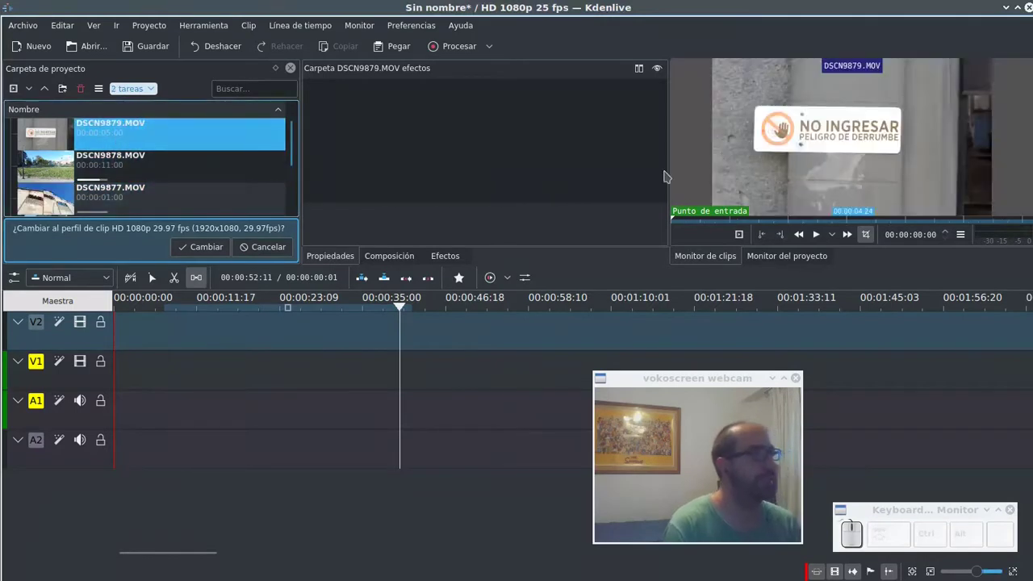
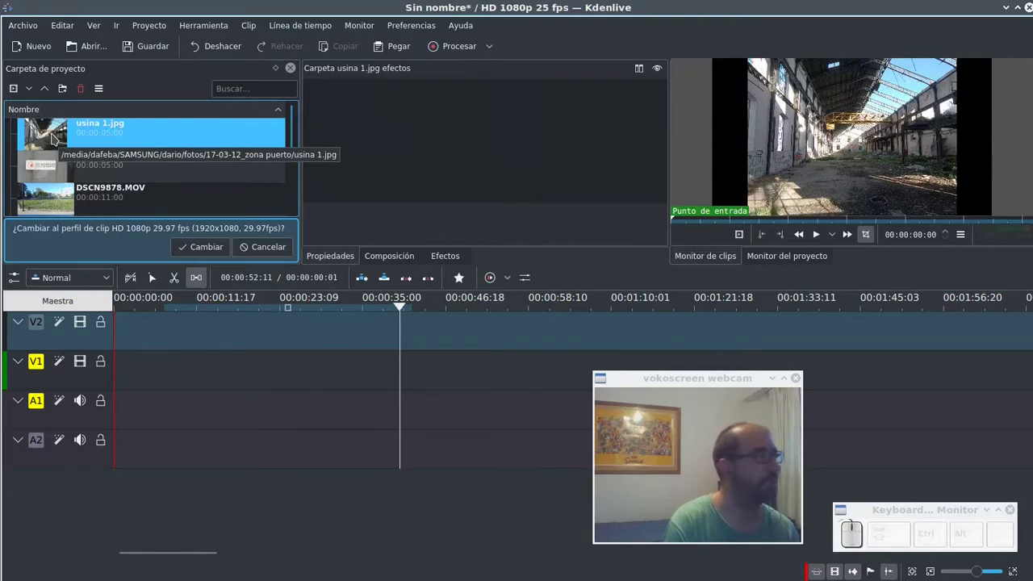
left_click(161, 198)
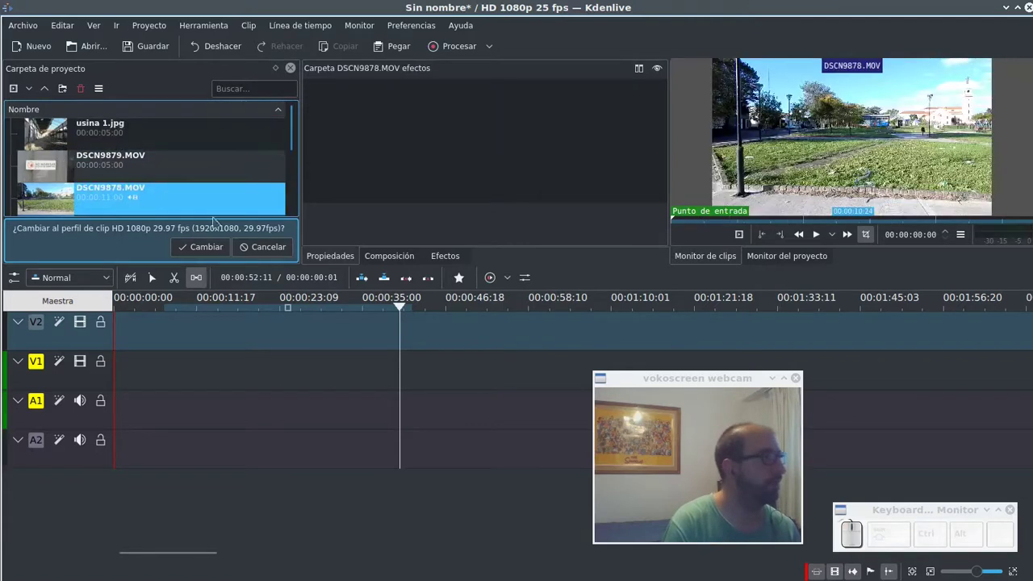
left_click(821, 238)
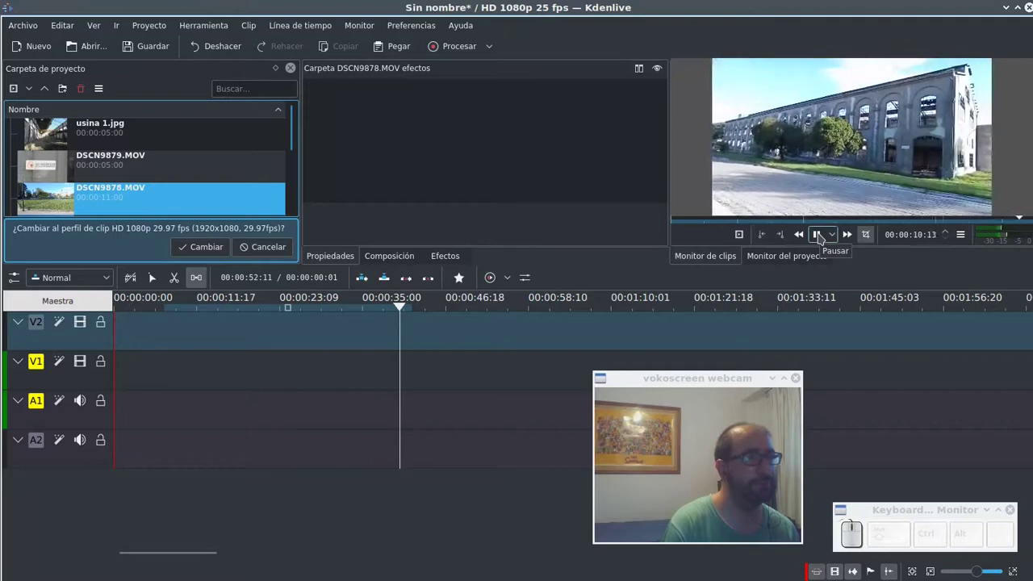
left_click(822, 238)
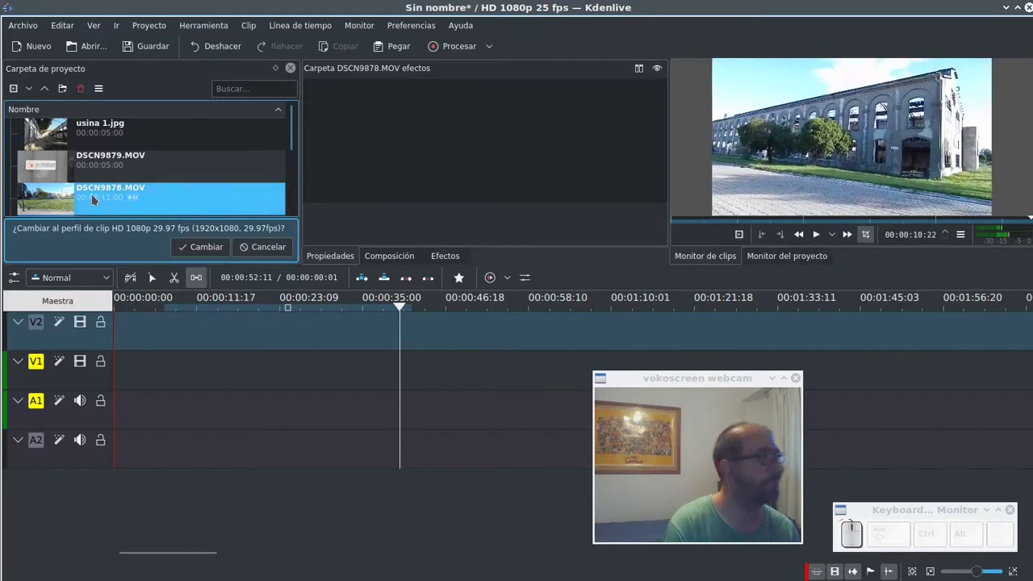
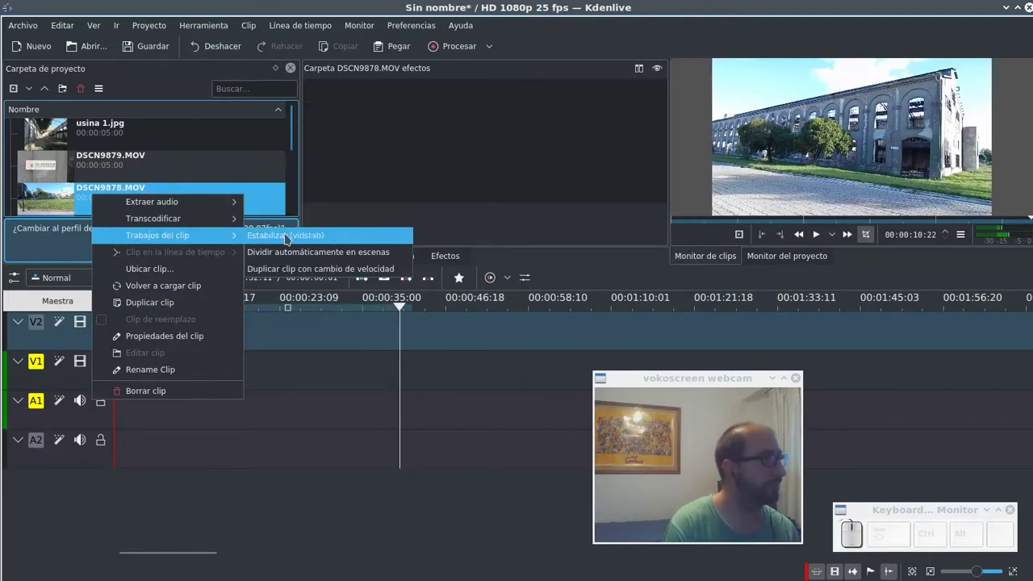
Launch the vidstab stabilization job on DSCN9878.MOV with default settings.
left_click(289, 239)
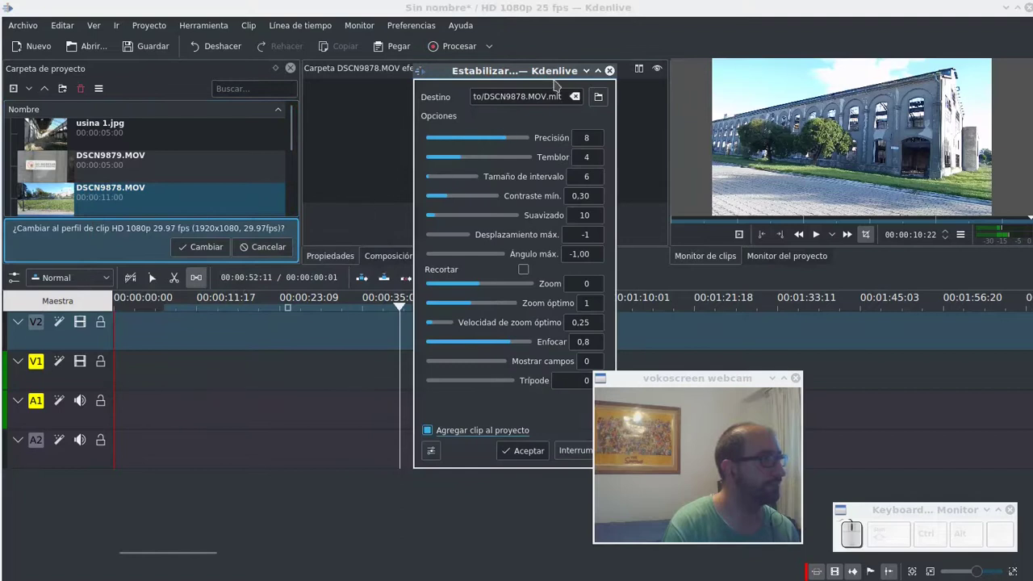
left_click(545, 79)
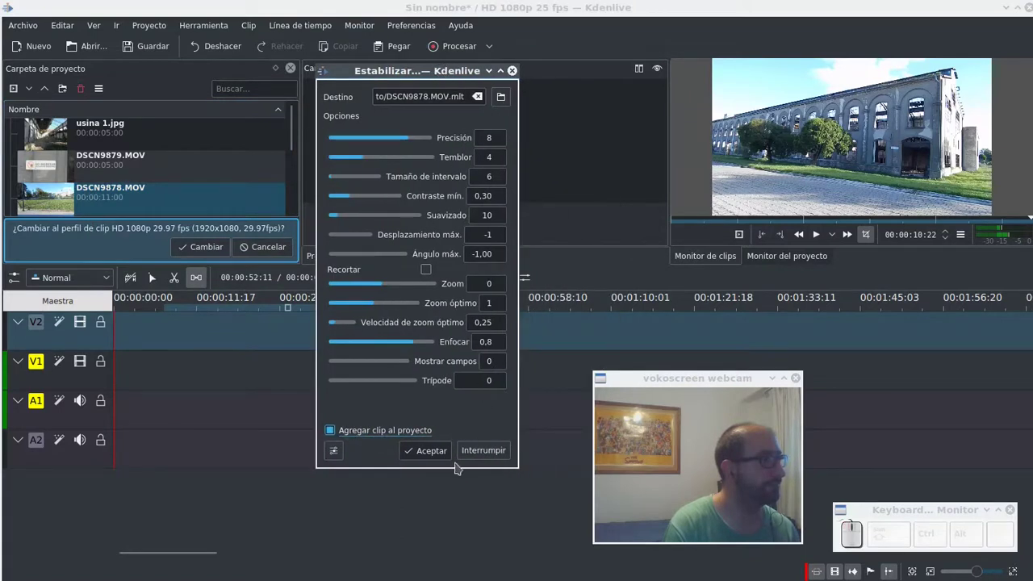
left_click(436, 457)
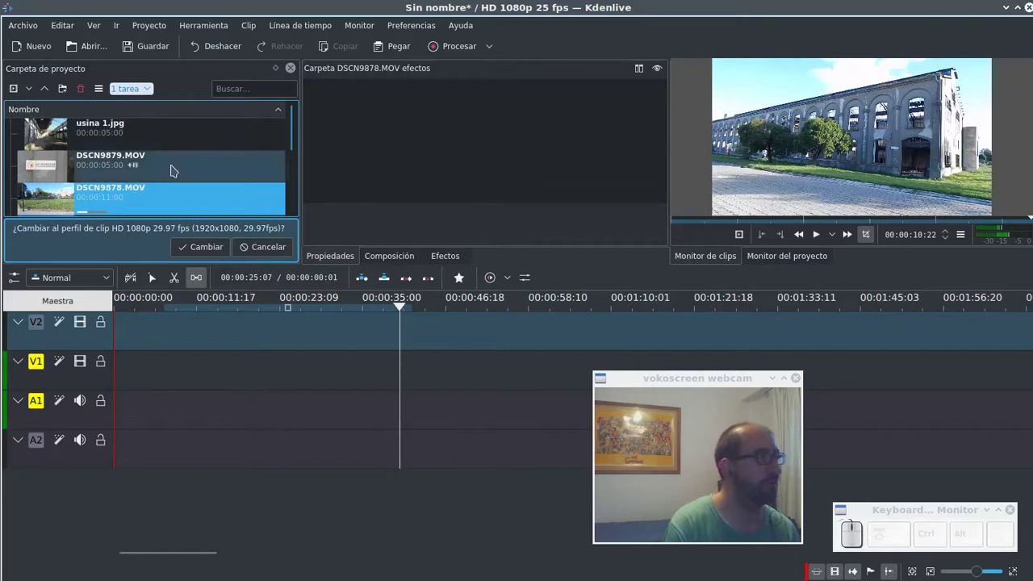
Load the usina 1.jpg photo into the clip monitor.
left_click(104, 137)
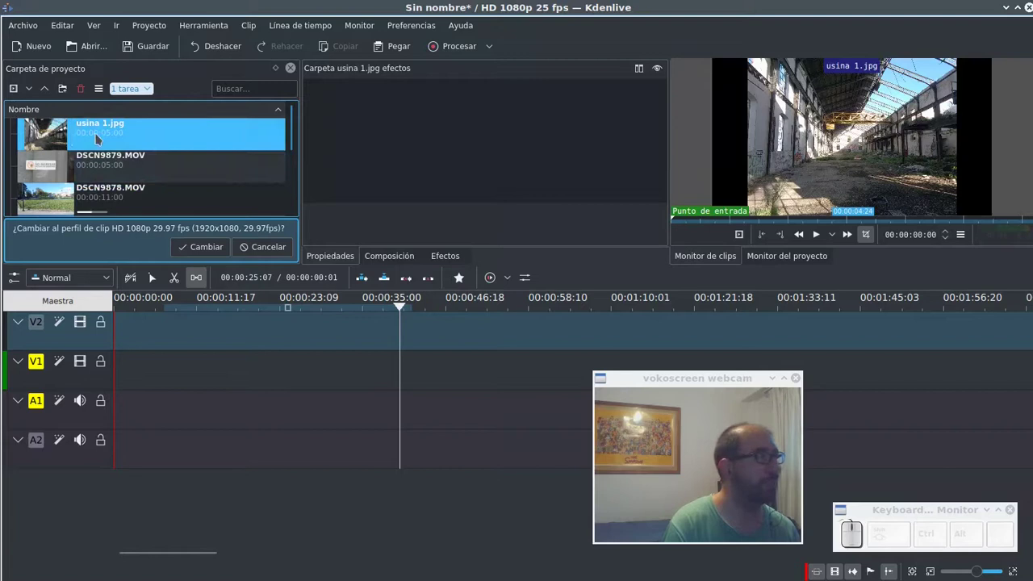
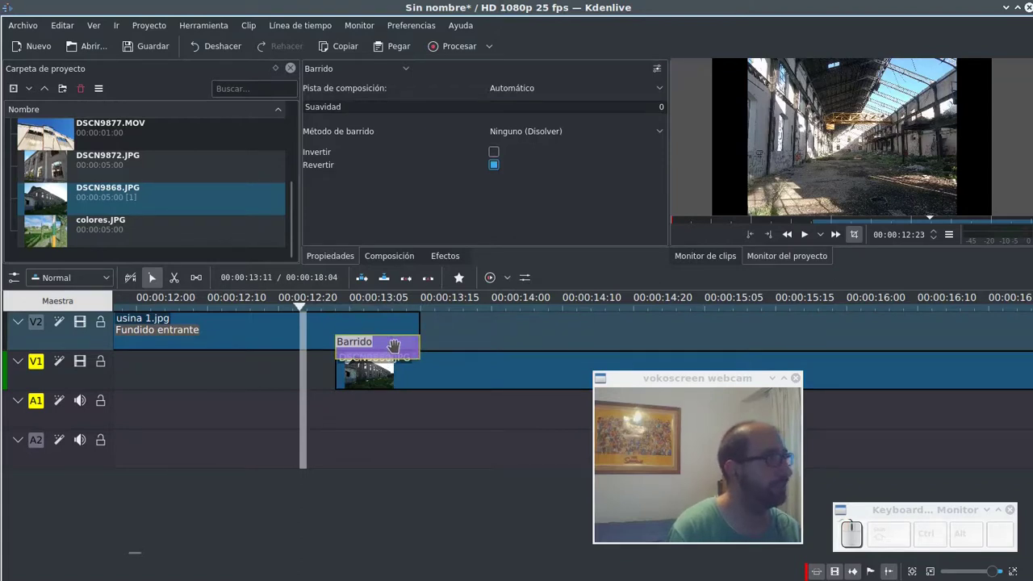
Set the Barrido wipe method to the reversed checkerboard_small.pgm pattern.
left_click(552, 91)
left_click(439, 164)
left_click(531, 137)
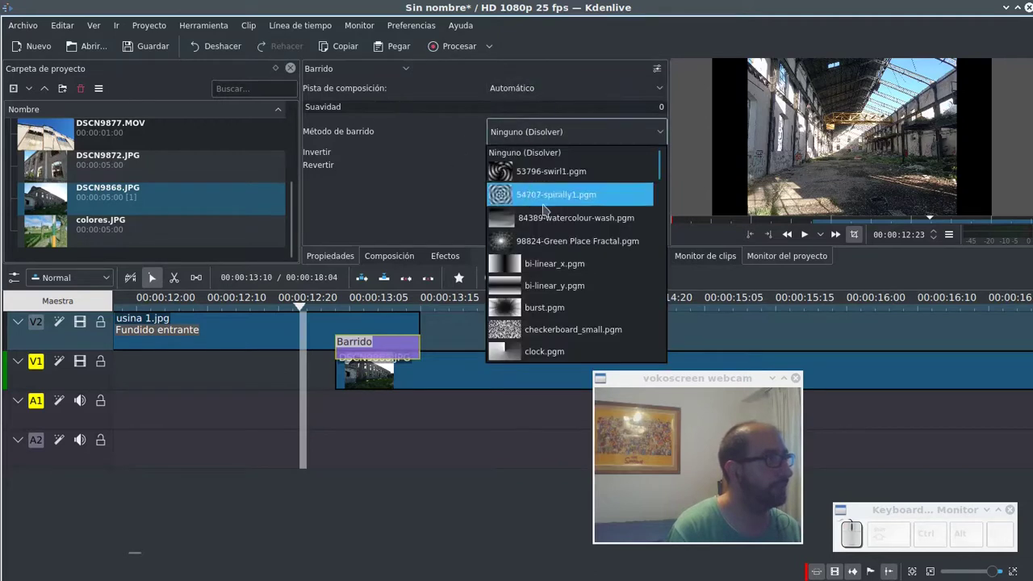
scroll("down", 3)
scroll("down", 3)
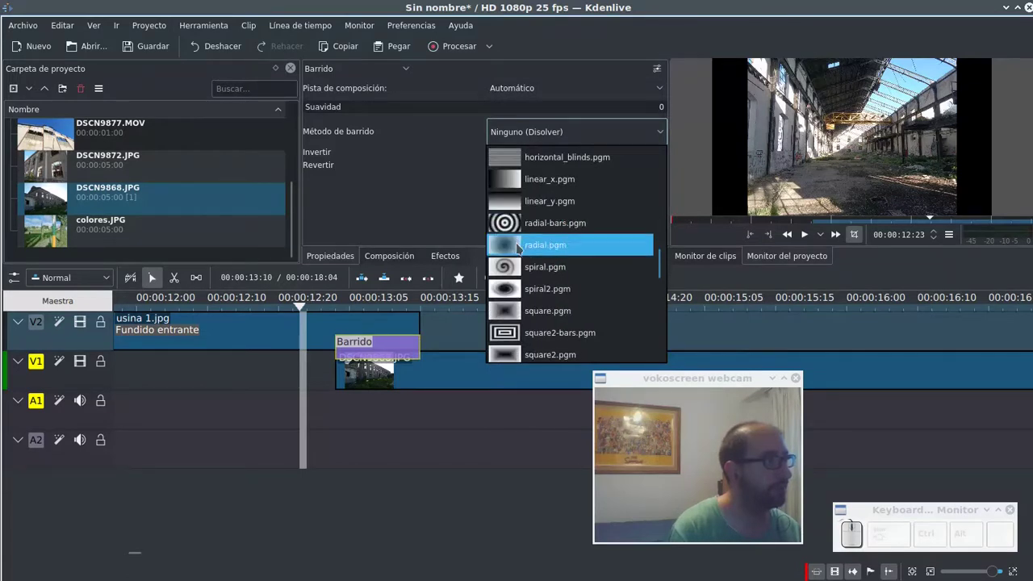
scroll("down", 3)
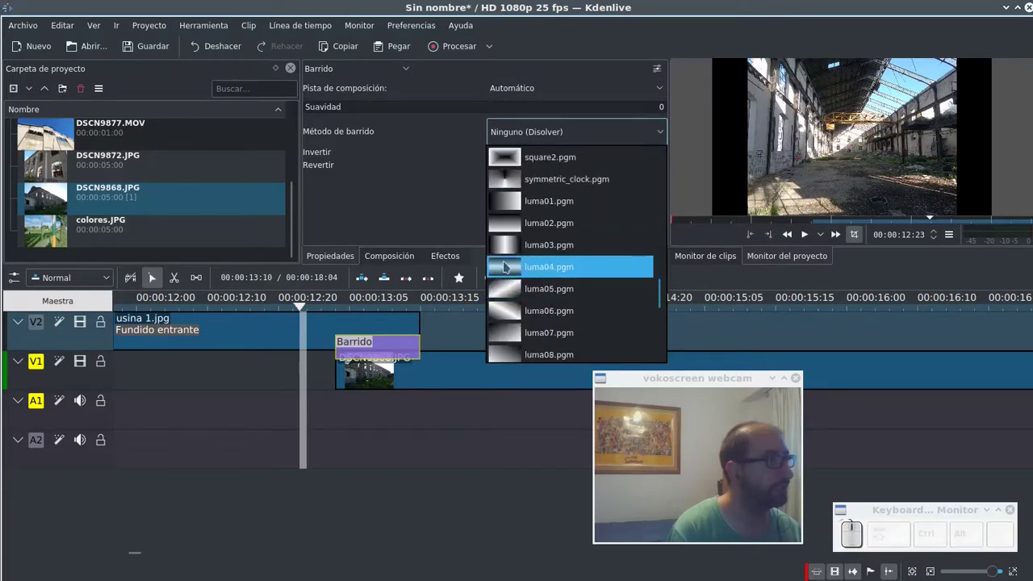
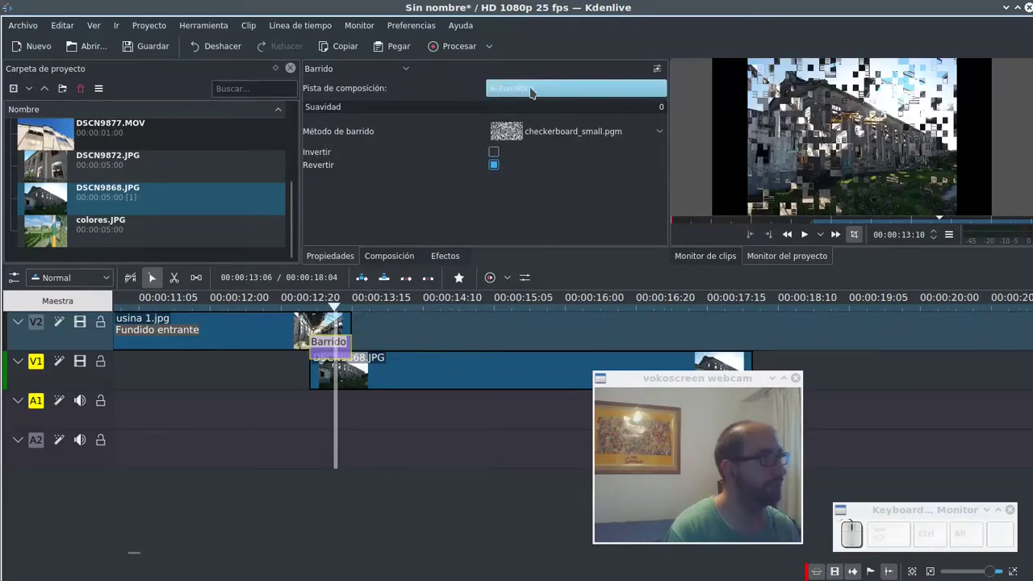
Keep the wipe's composition track on Automático.
left_click(536, 88)
left_click(535, 89)
left_click(556, 98)
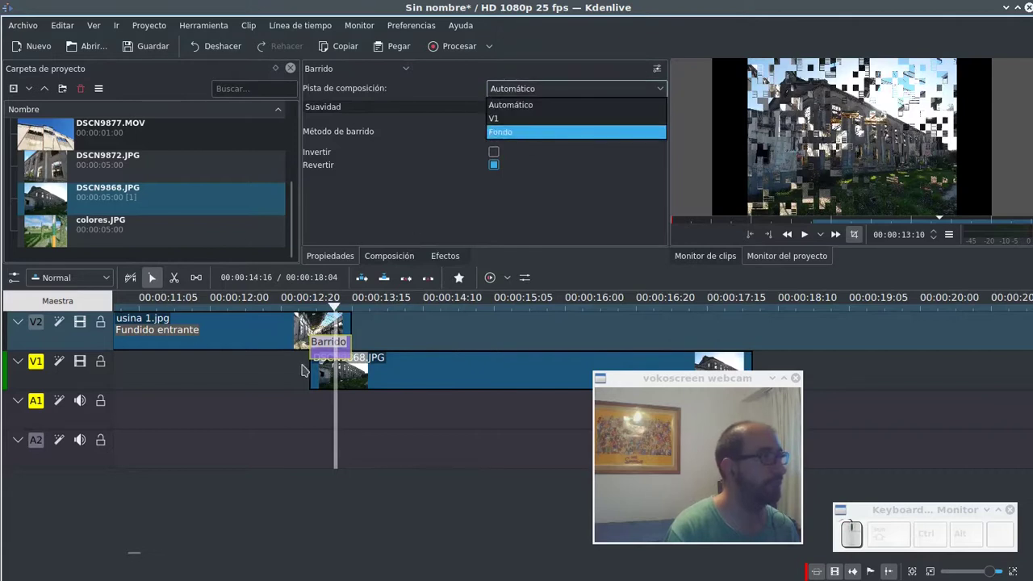
left_click(293, 383)
scroll("down", 3)
scroll("up", 3)
scroll("down", 3)
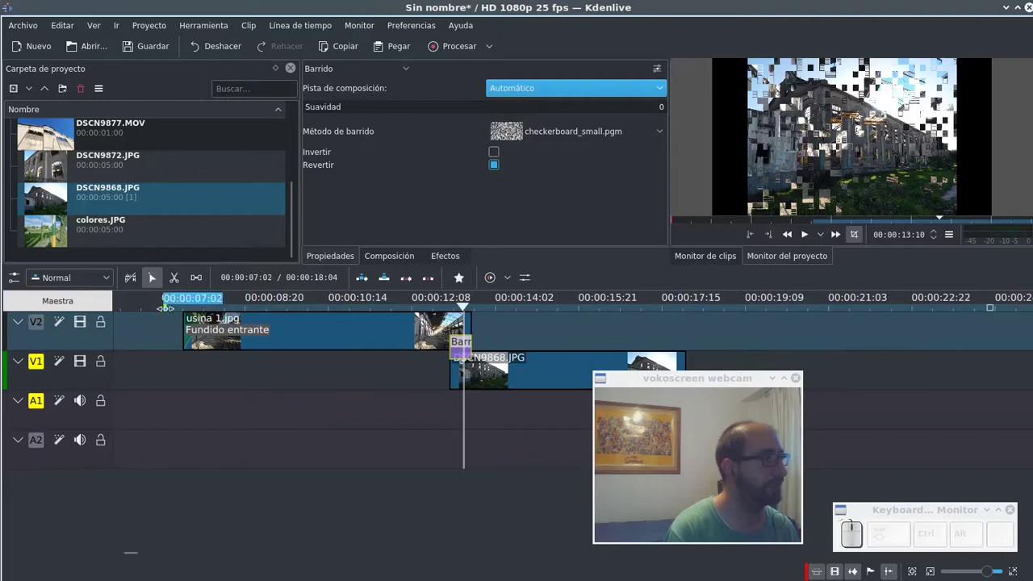
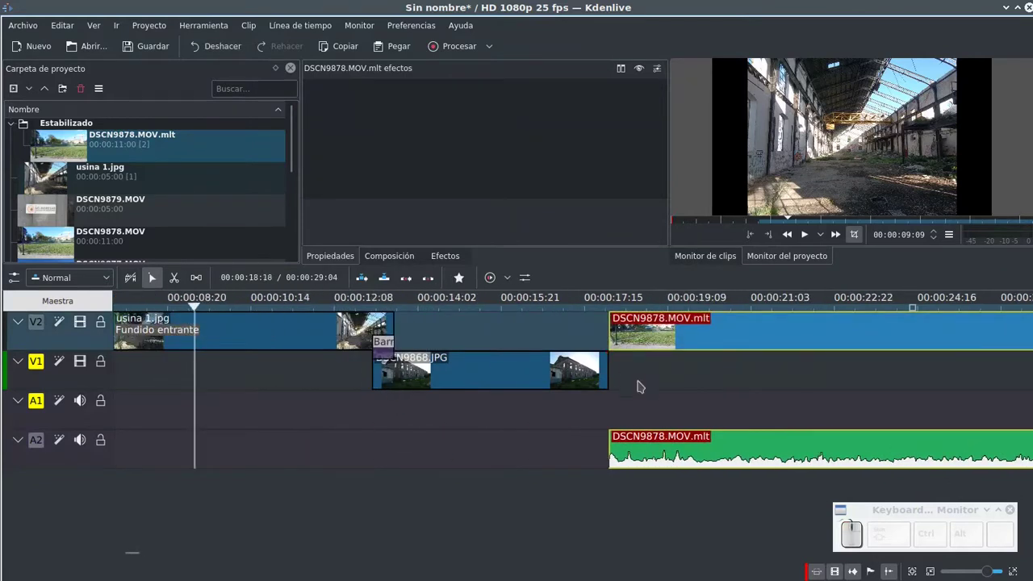
Review the timeline after placing DSCN9878.MOV.mlt and switch to the Spacer tool.
scroll("up", 3)
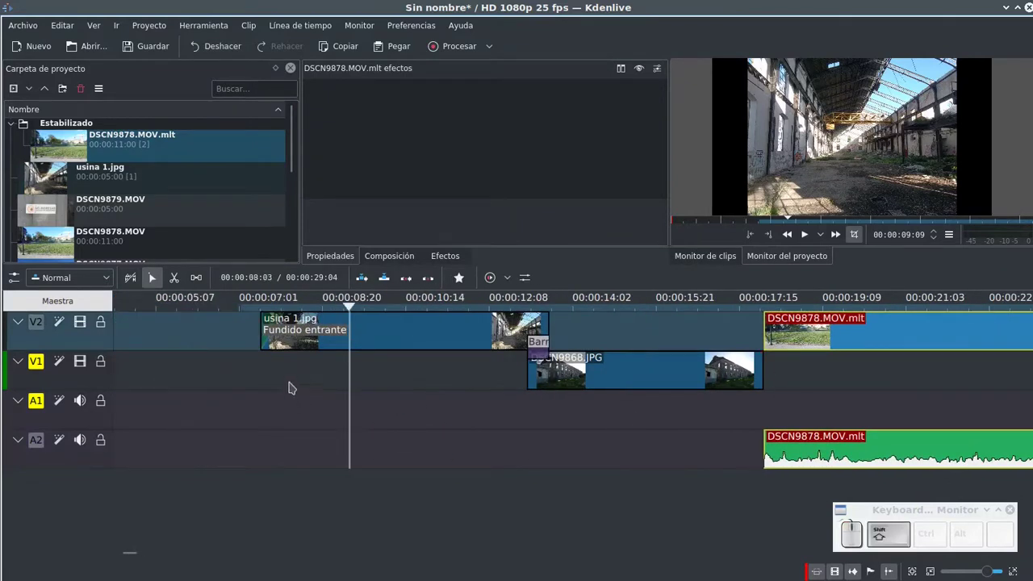
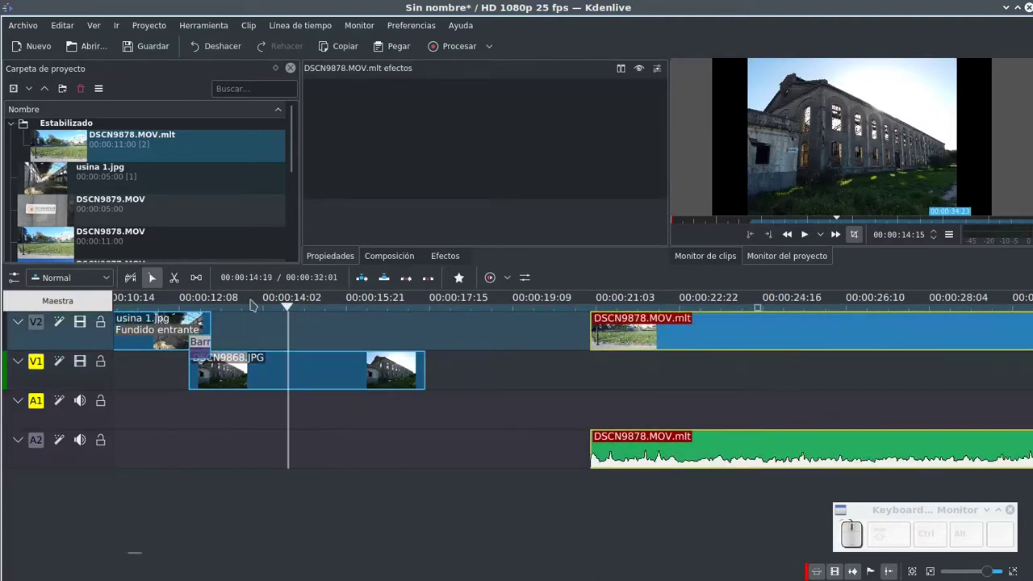
scroll("down", 3)
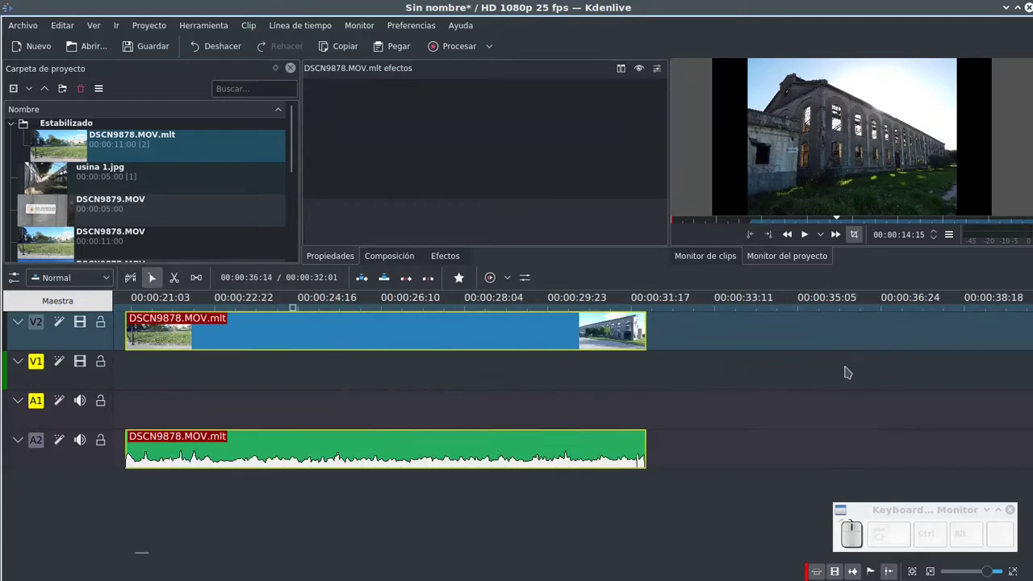
scroll("up", 3)
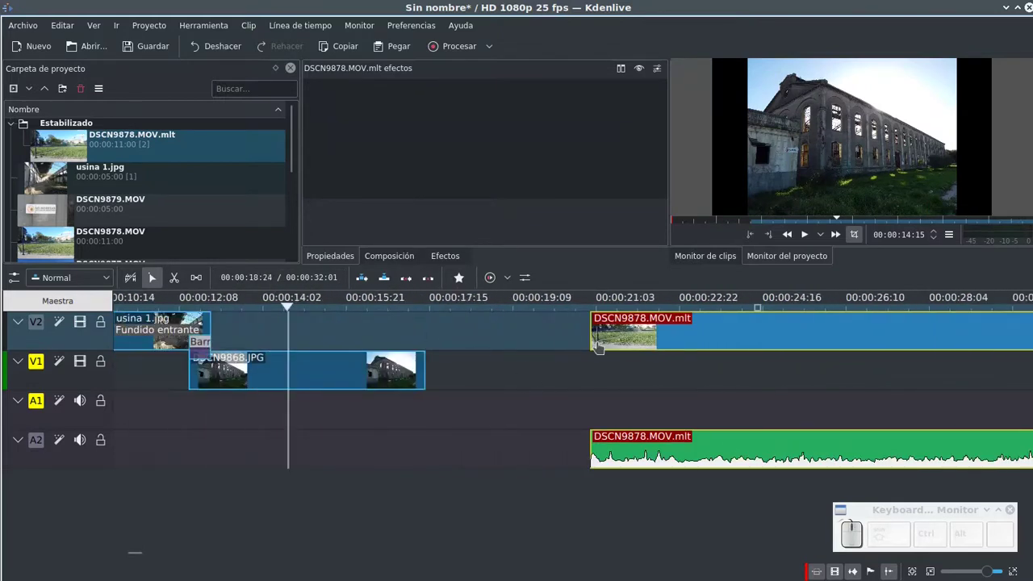
left_click(202, 285)
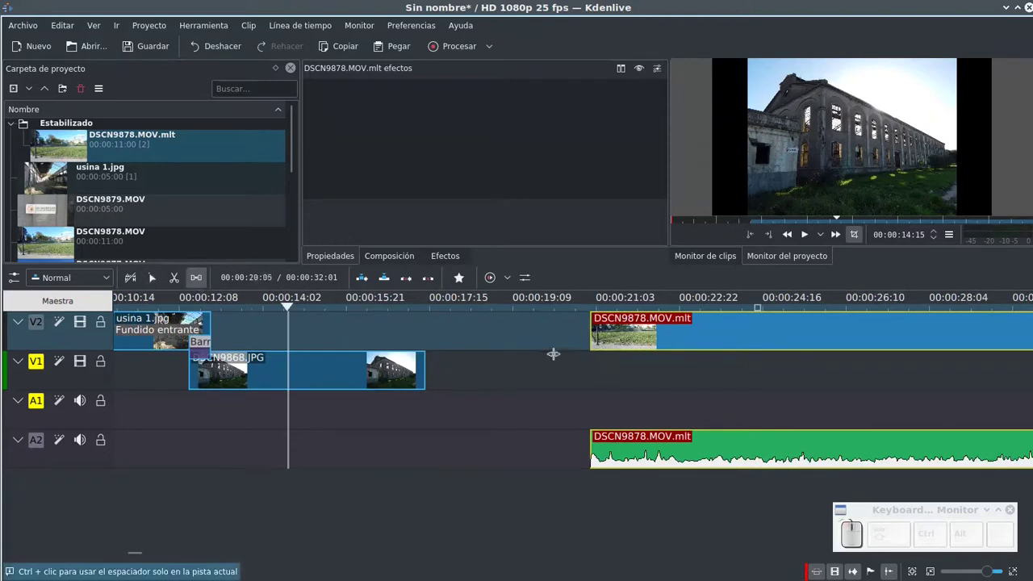
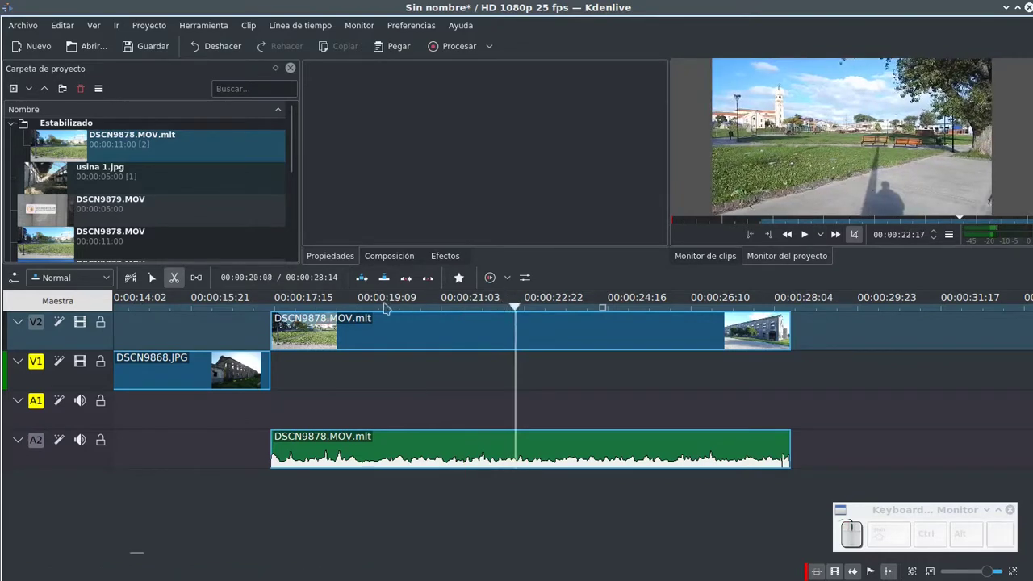
Switch to the Razor tool to cut the stabilized clip near 00:00:22.
key("x")
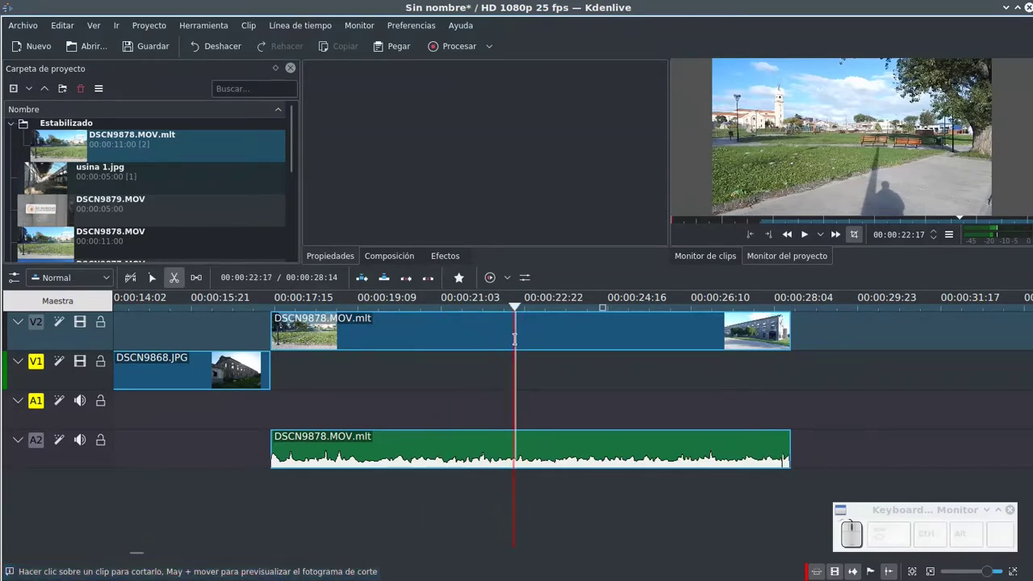
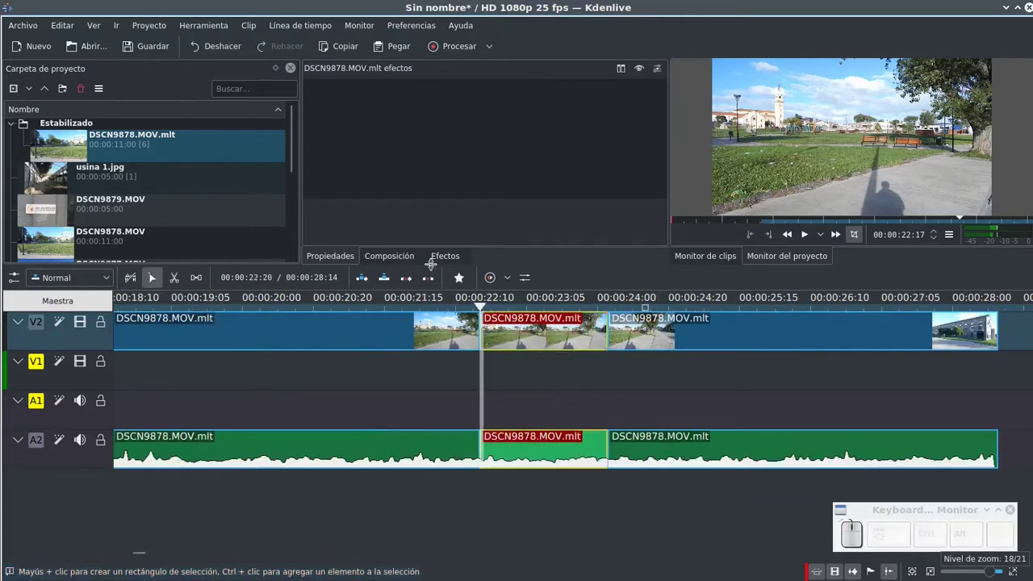
Find the Colorear effect in the Color category for the middle clip section.
left_click(449, 261)
left_click(313, 154)
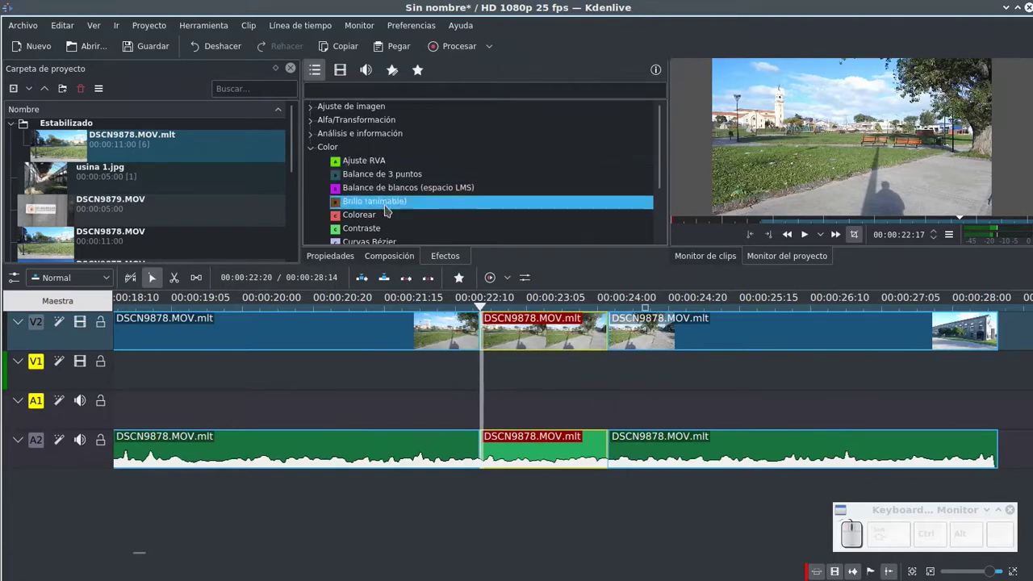
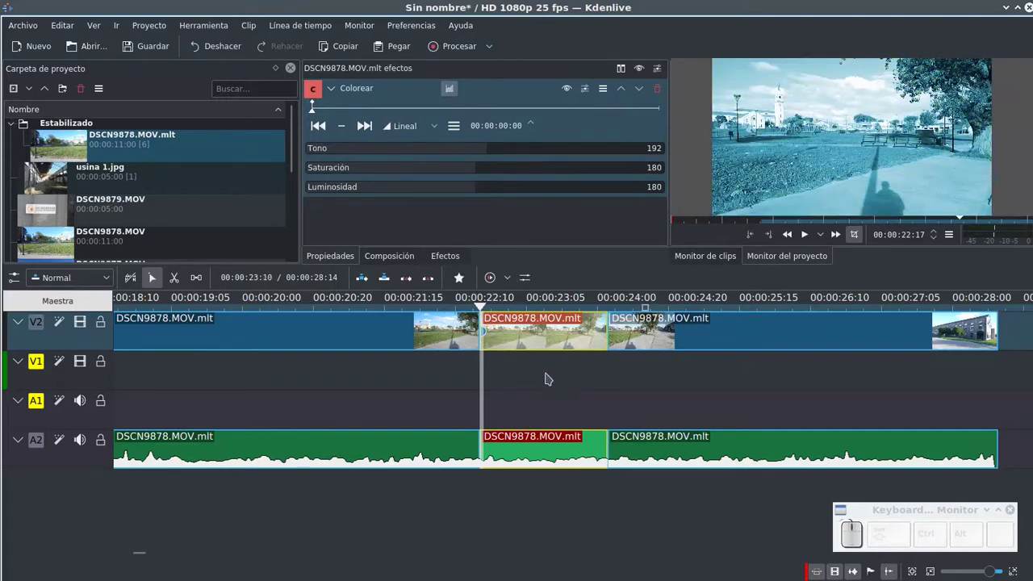
scroll("up", 3)
scroll("down", 3)
scroll("up", 3)
scroll("down", 3)
scroll("down", 3)
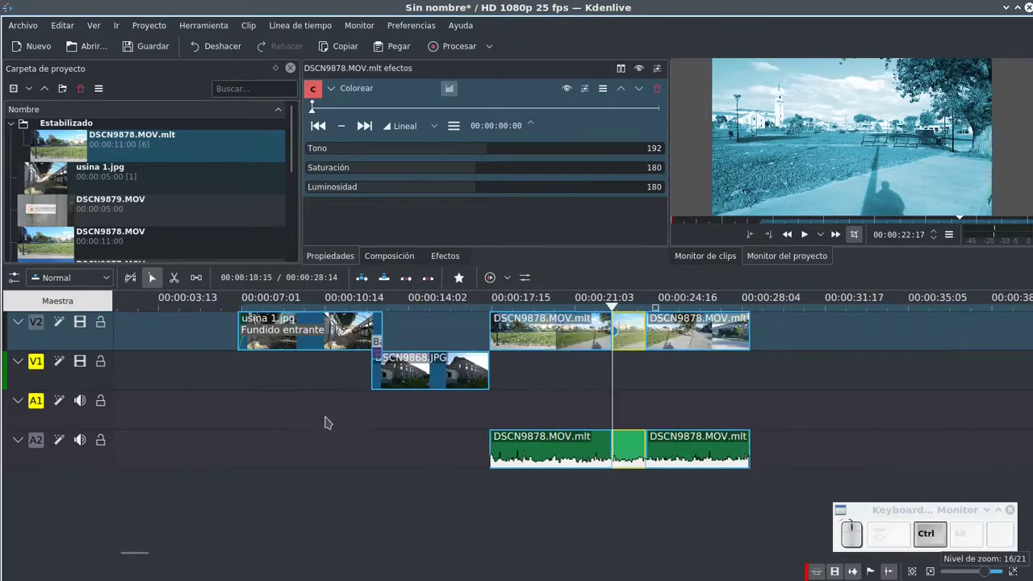
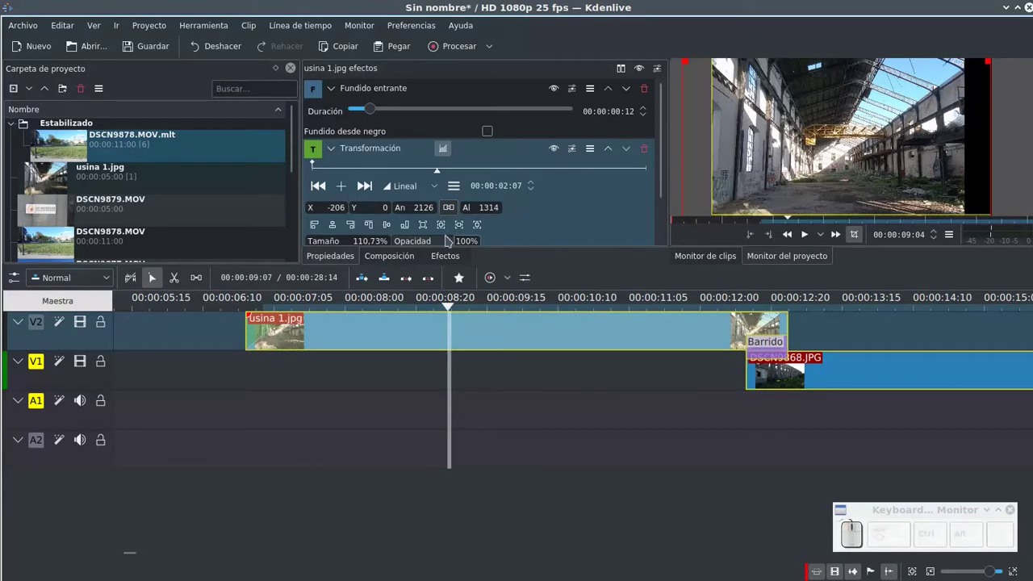
Center the enlarged usina 1.jpg and add a transform keyframe at 00:00:05:06.
left_click(338, 227)
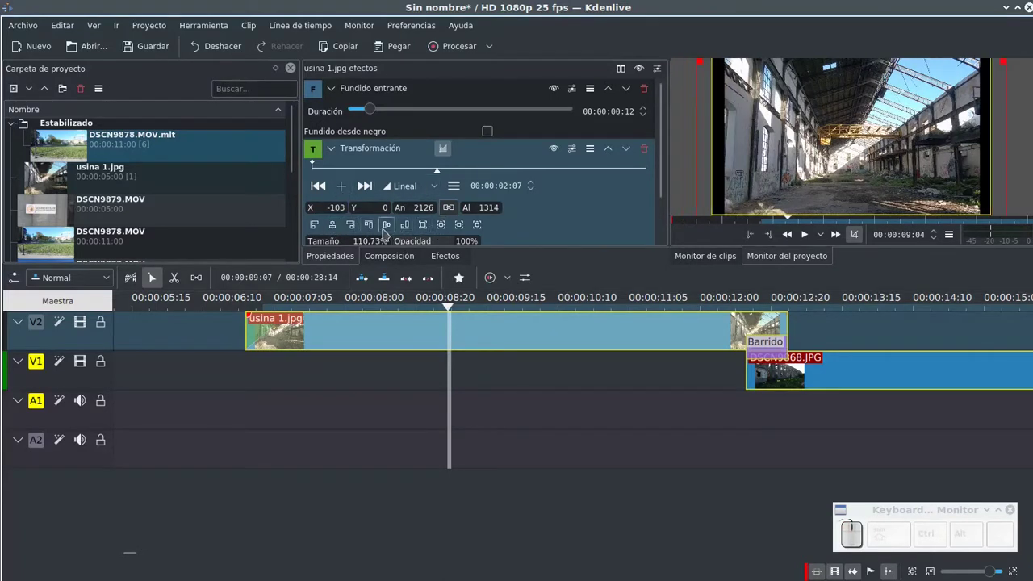
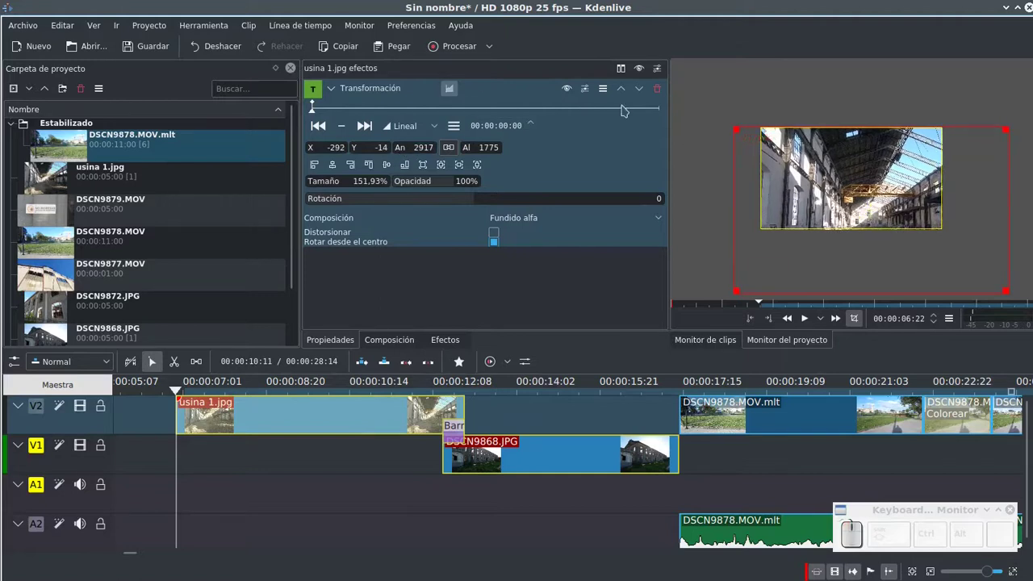
left_click(642, 116)
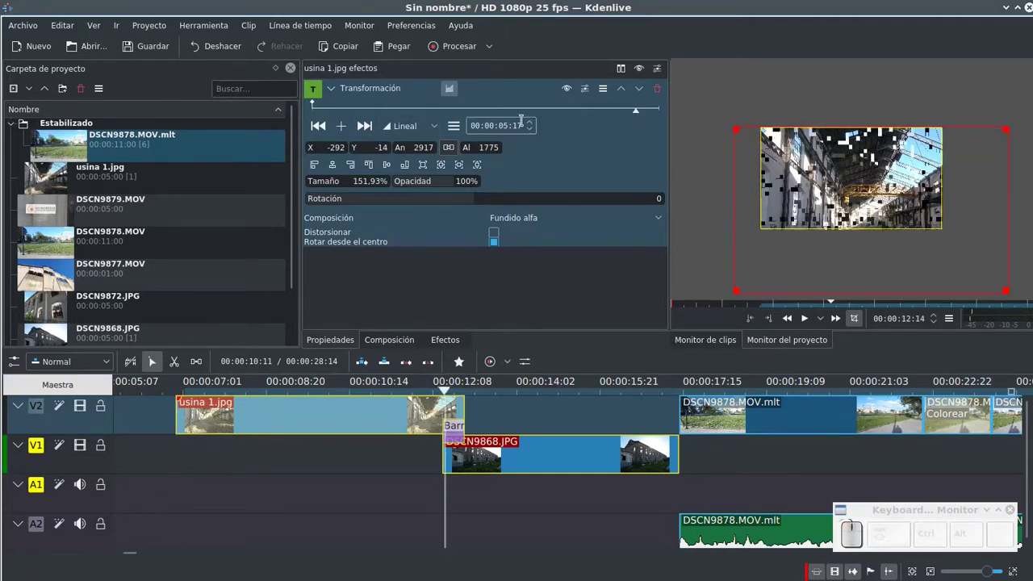
left_click(616, 117)
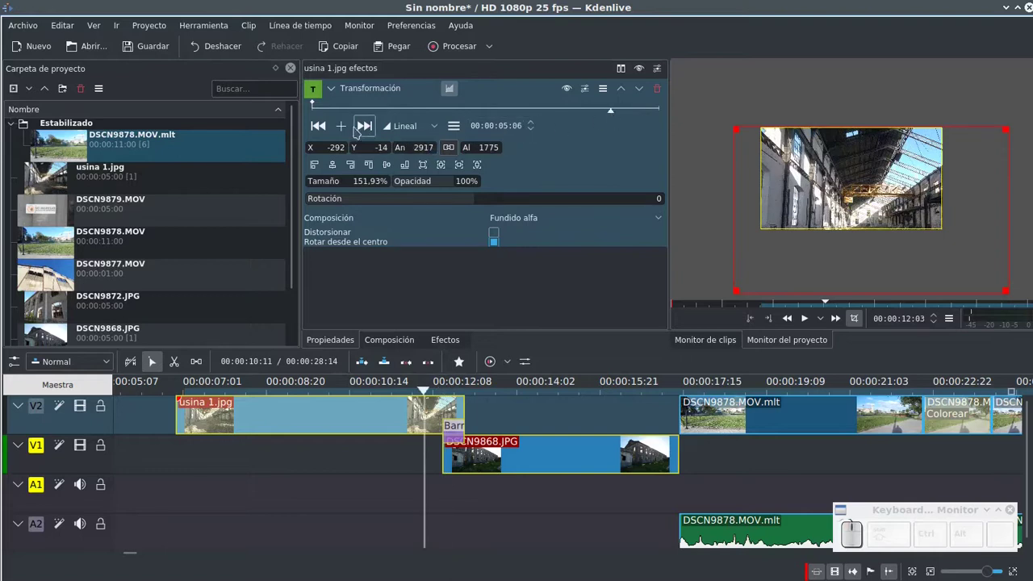